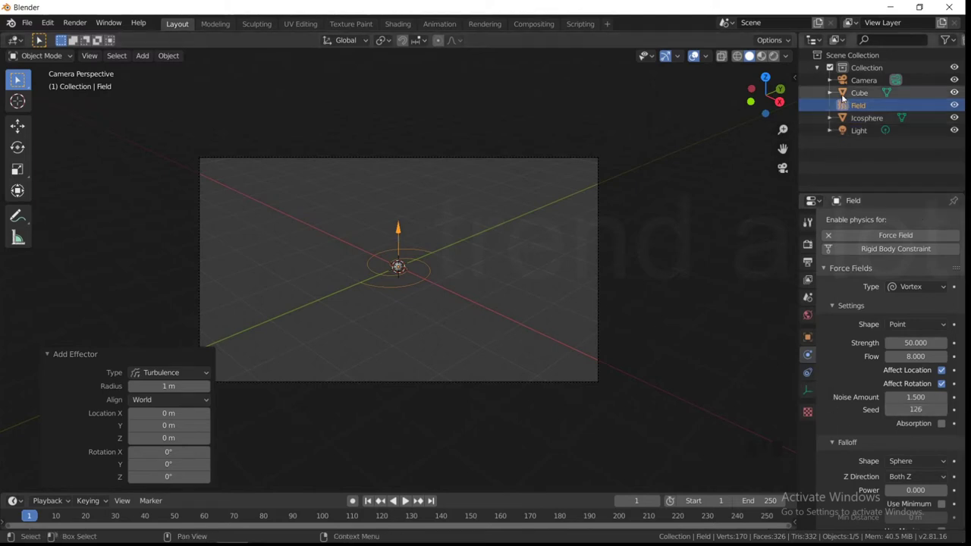
Select the Icosphere in the Outliner so its physics options show instead of the vortex Field's.
left_click(850, 118)
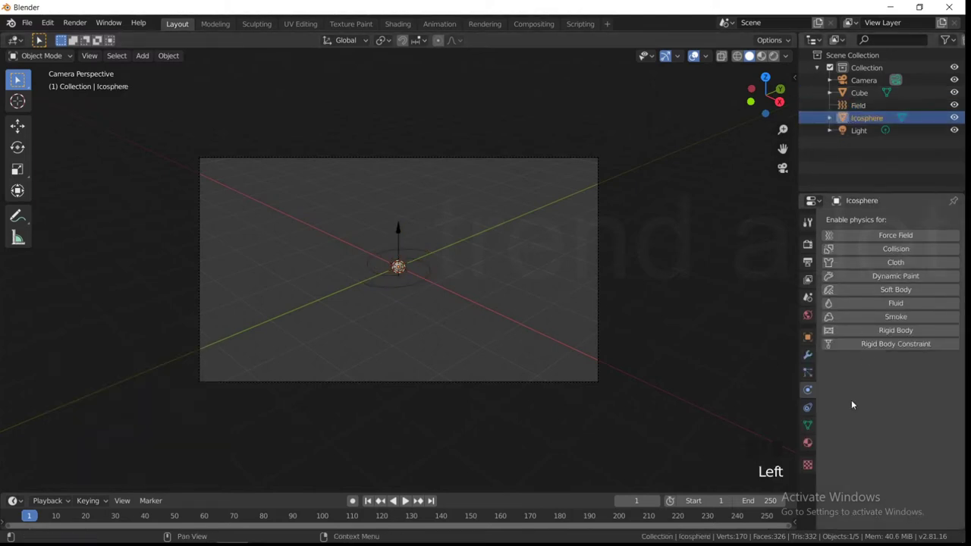
Add a particle system to the Icosphere rendering as Object instances of the Cube.
left_click(810, 374)
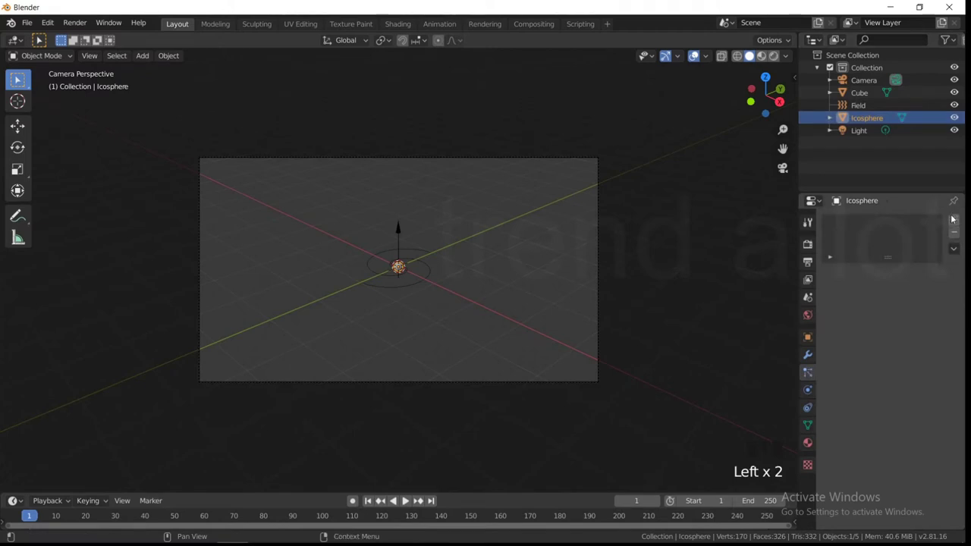
left_click_drag(953, 218, 926, 317)
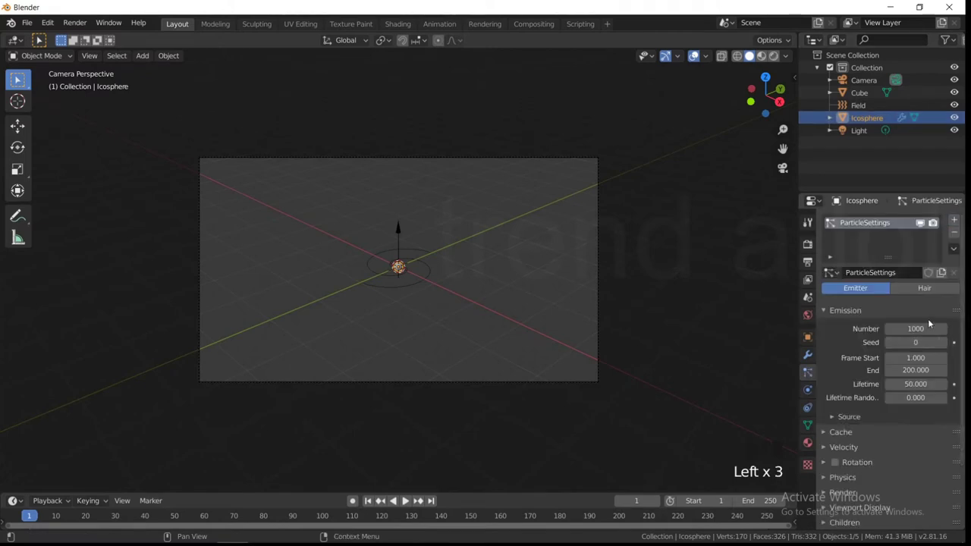
scroll("down", 3)
left_click_drag(839, 417, 850, 435)
scroll("down", 3)
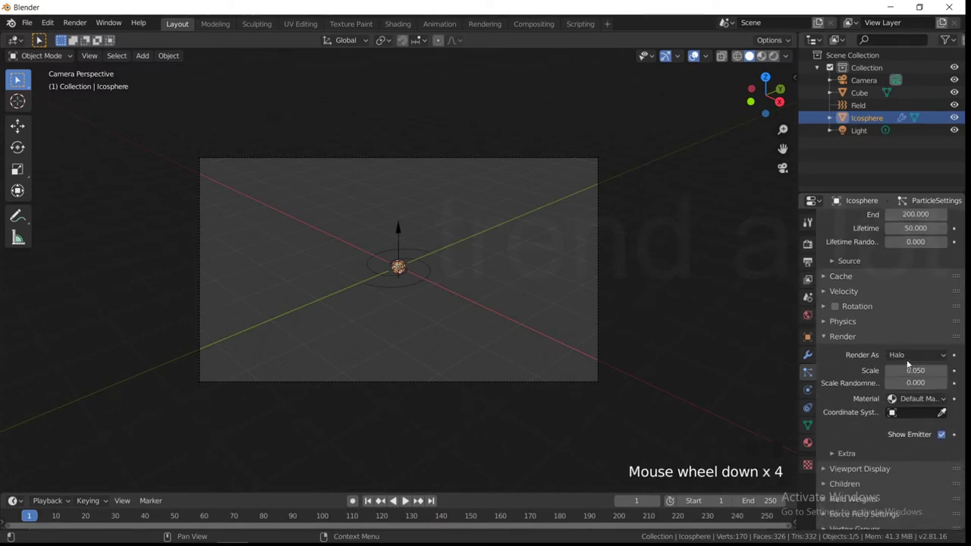
left_click(912, 359)
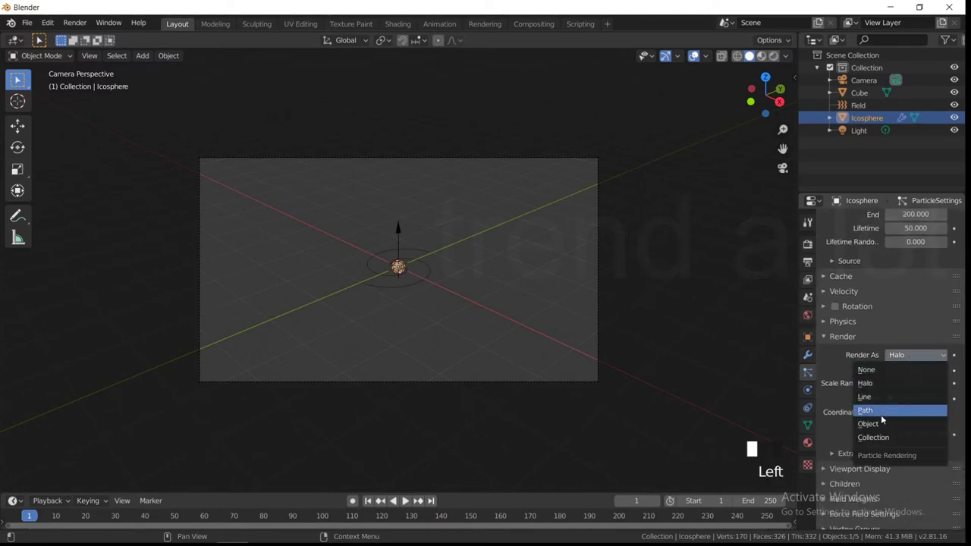
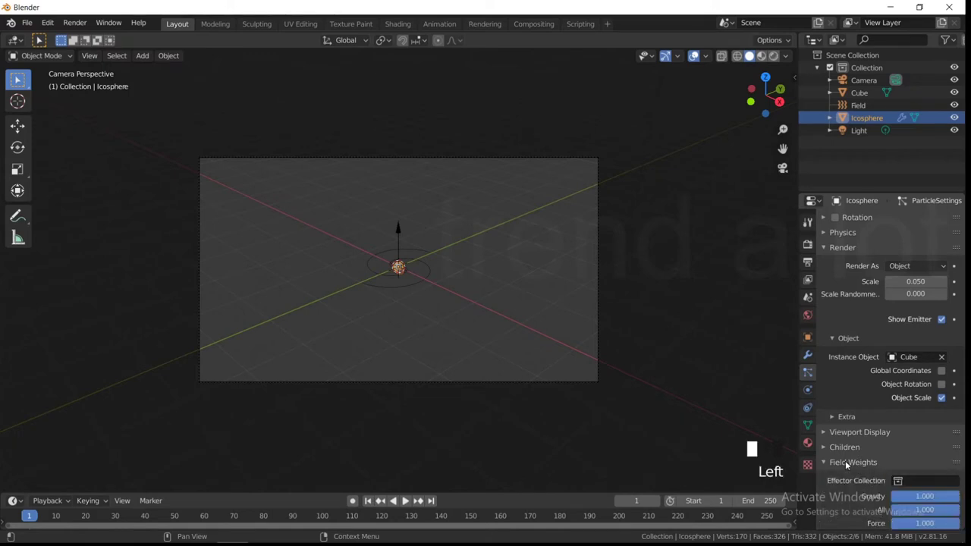
scroll("down", 3)
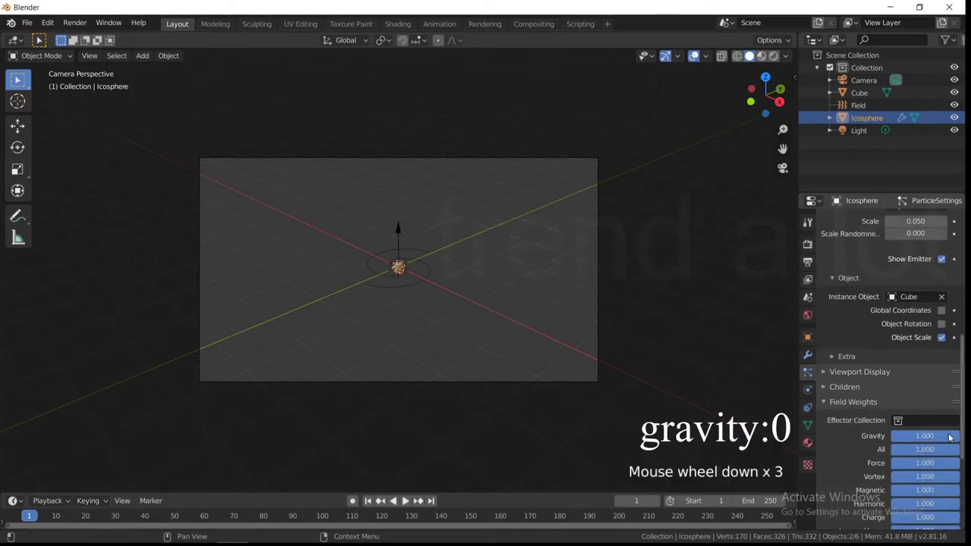
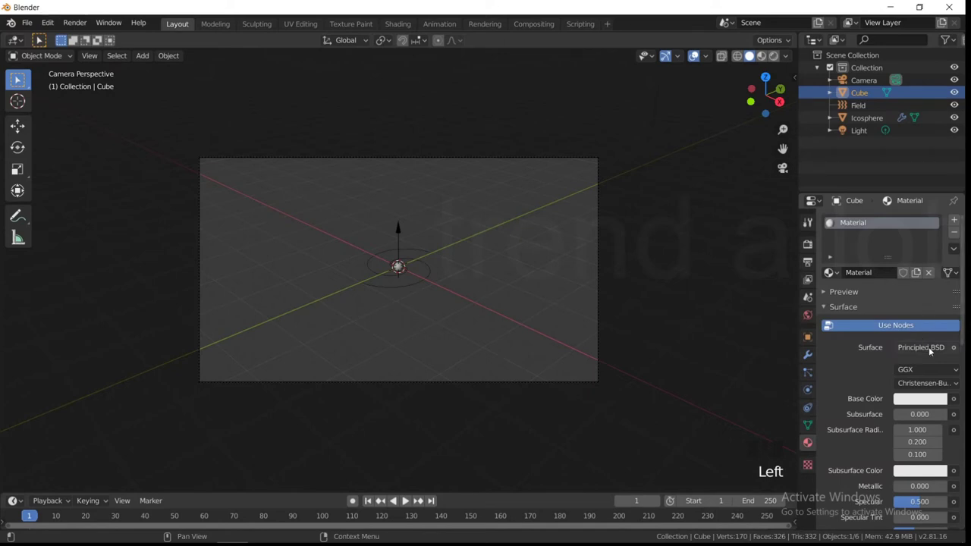
Switch the Cube's material surface shader to Emission.
left_click_drag(932, 352, 806, 108)
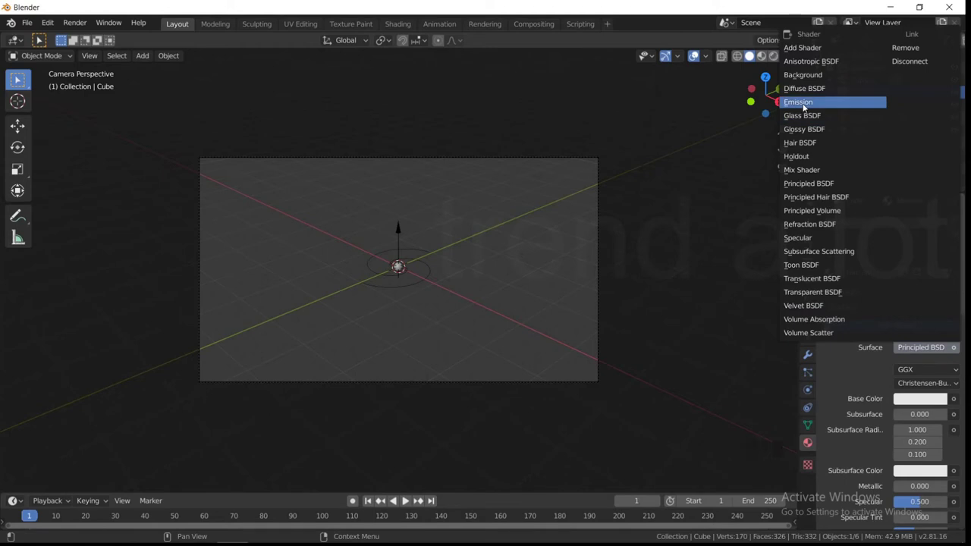
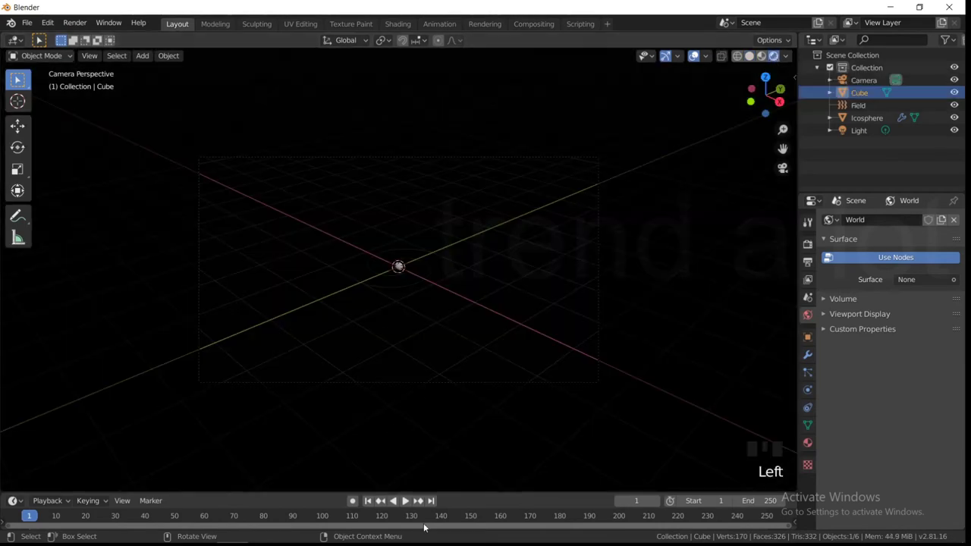
Preview the swirling particles, then select the Icosphere to raise its emission count to 20000.
left_click(409, 504)
scroll("up", 3)
left_click(402, 504)
scroll("down", 3)
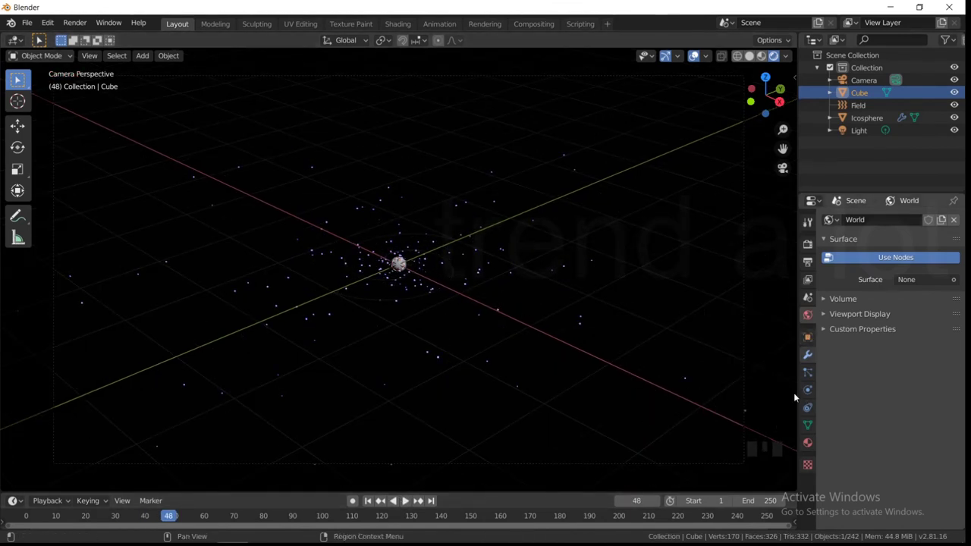
left_click(812, 381)
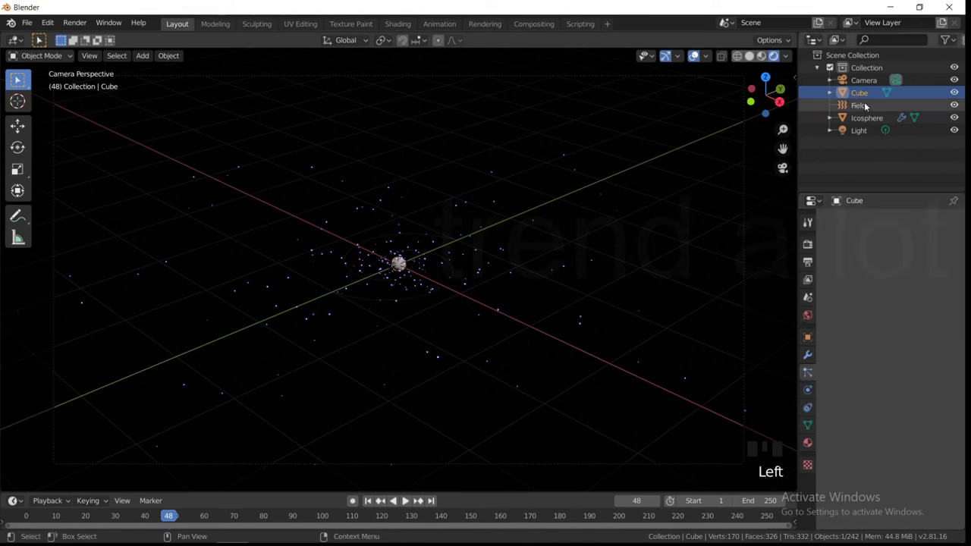
left_click(863, 121)
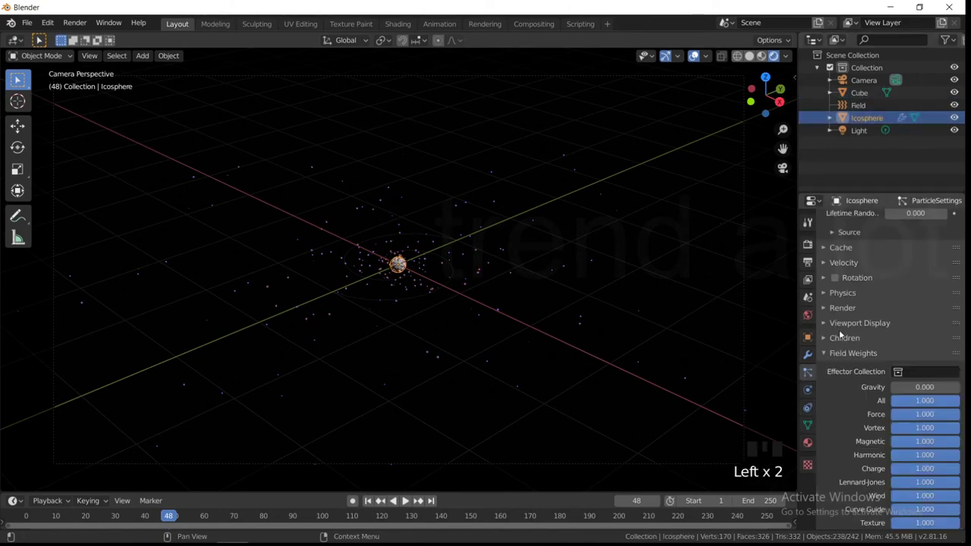
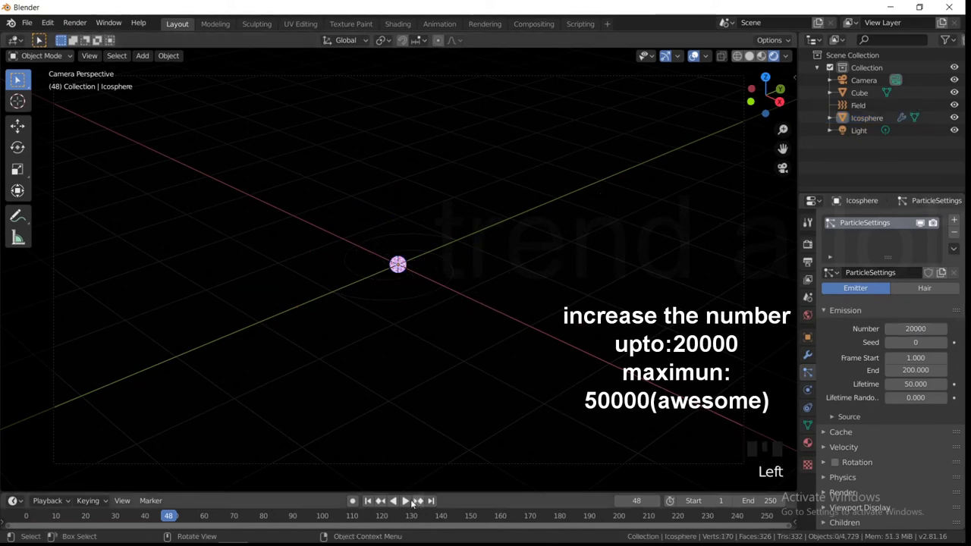
left_click_drag(368, 500, 402, 505)
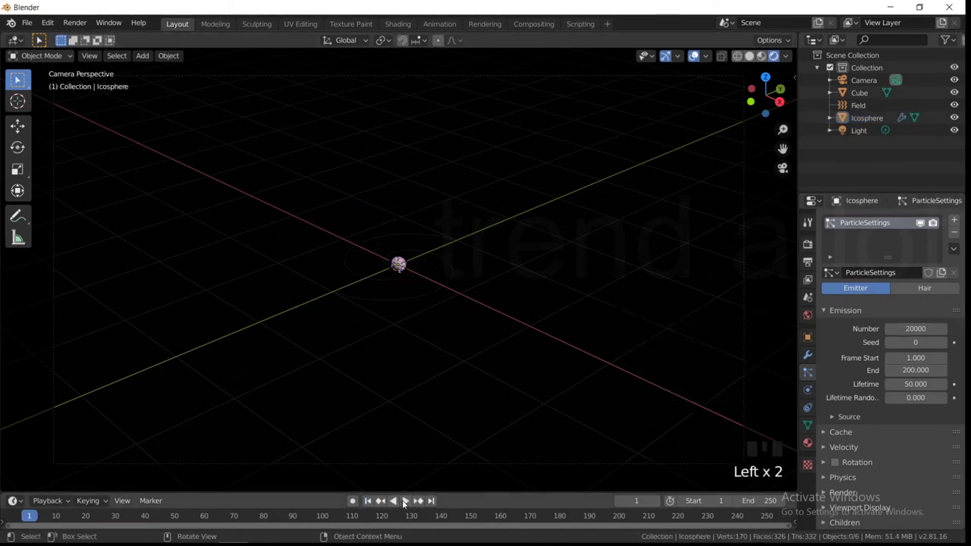
left_click(404, 504)
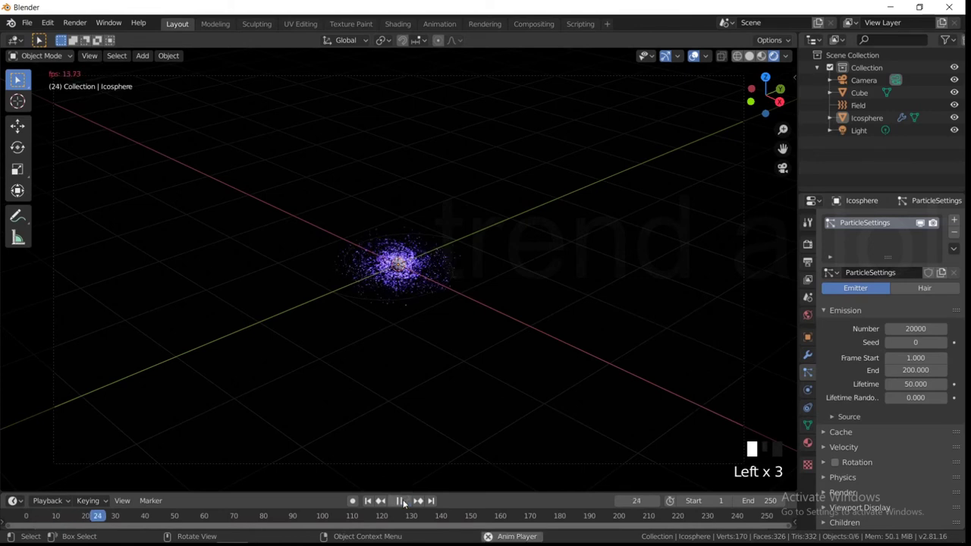
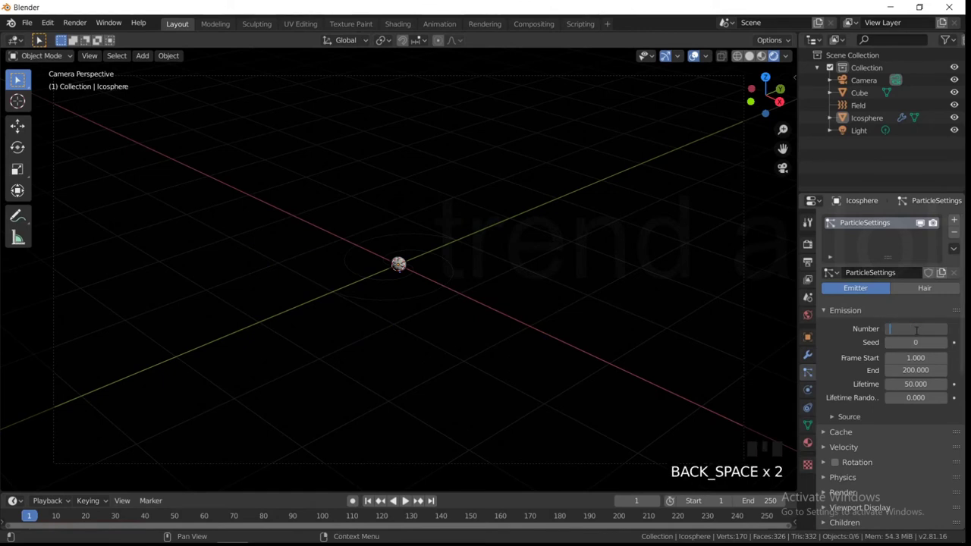
Set the particle count to 50000 and replay the denser purple swarm to check it.
key("0")
key("0")
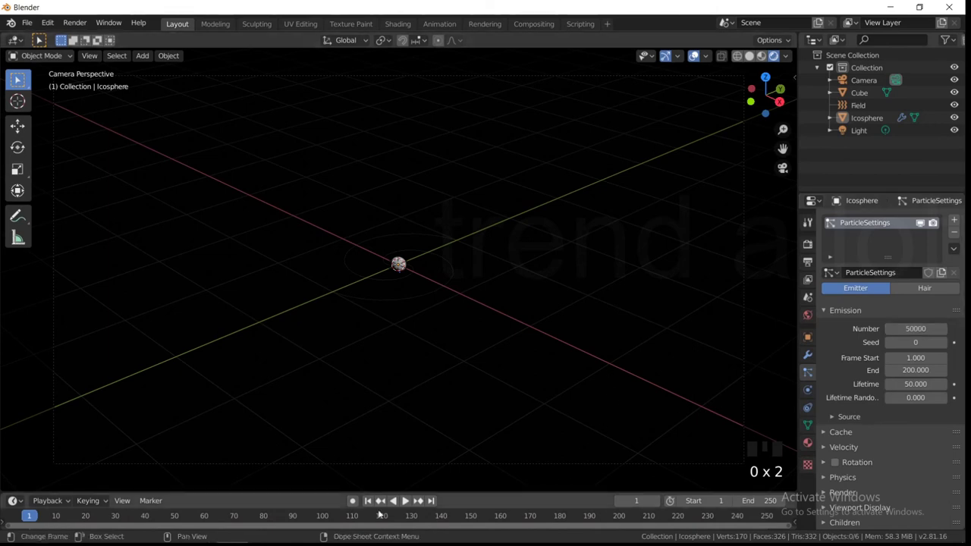
left_click(406, 504)
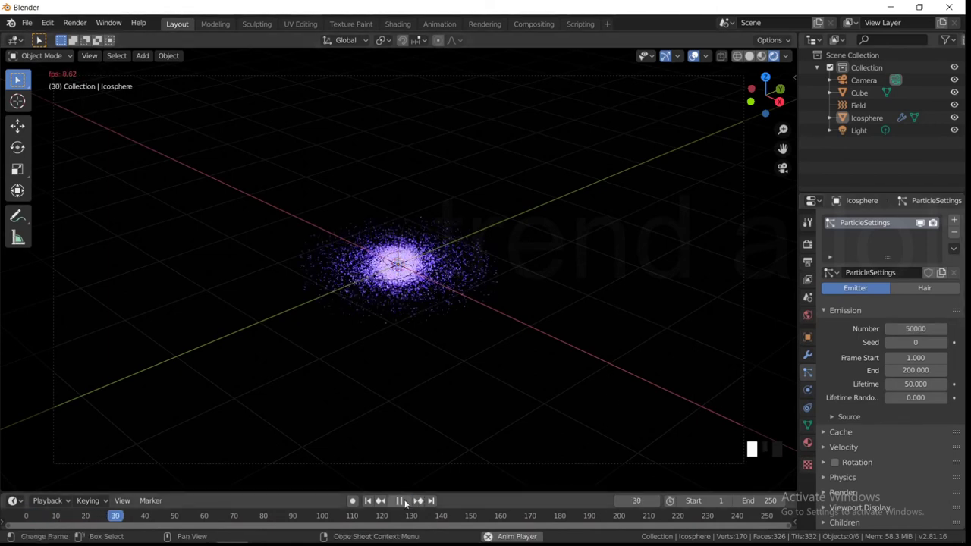
left_click_drag(407, 504, 458, 306)
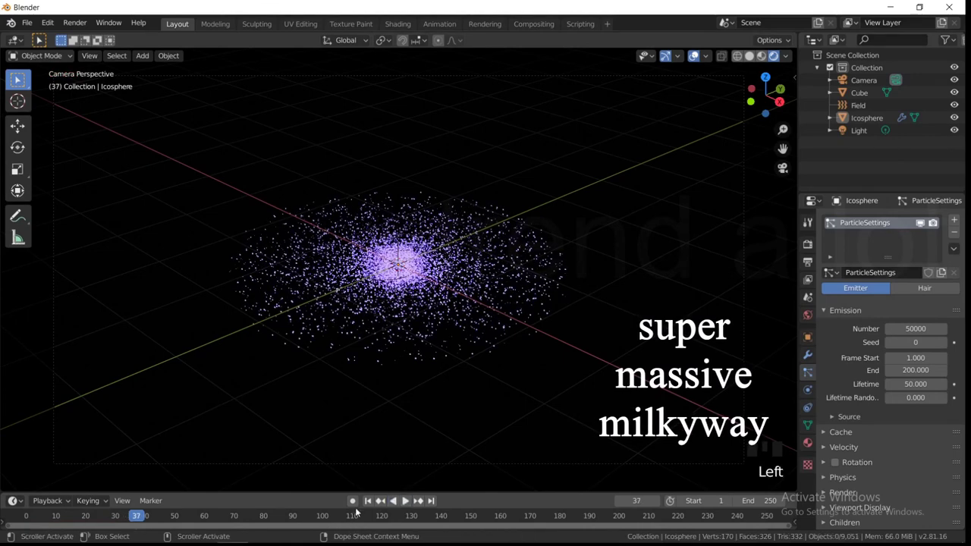
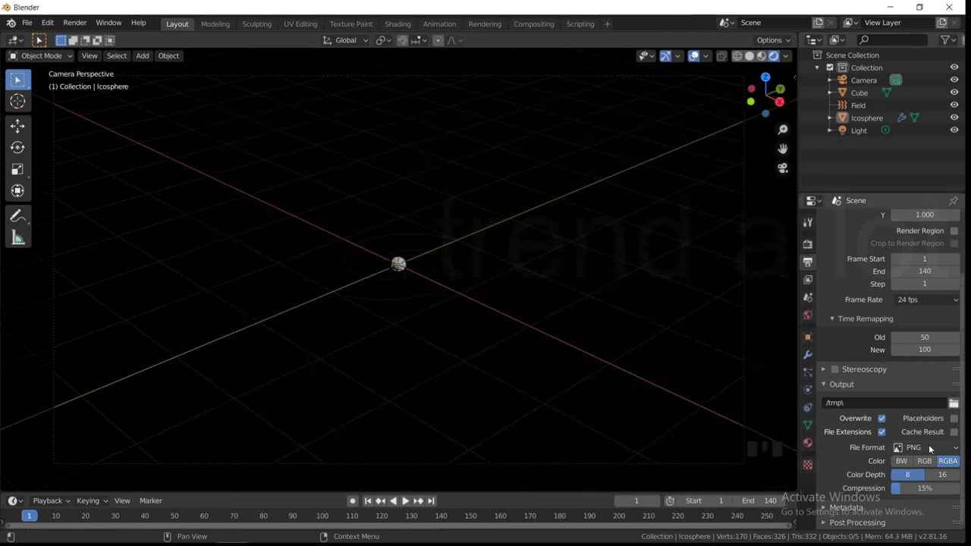
Set the scene's output file format to FFmpeg video with an MPEG-4 encoding container.
scroll("down", 3)
left_click_drag(931, 450, 921, 381)
scroll("down", 3)
left_click(851, 497)
scroll("down", 3)
left_click_drag(918, 417, 905, 455)
scroll("down", 3)
left_click_drag(905, 411, 885, 450)
scroll("down", 3)
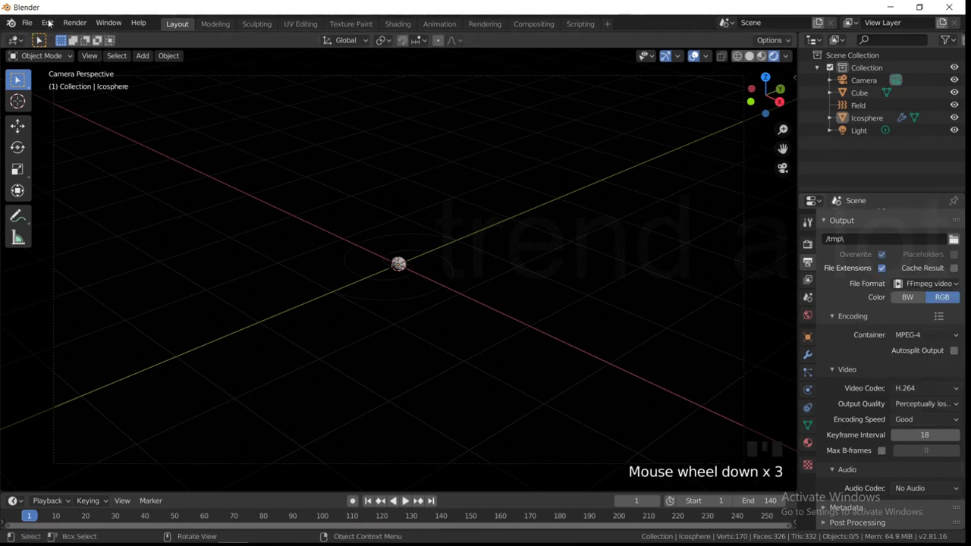
left_click_drag(38, 40, 229, 205)
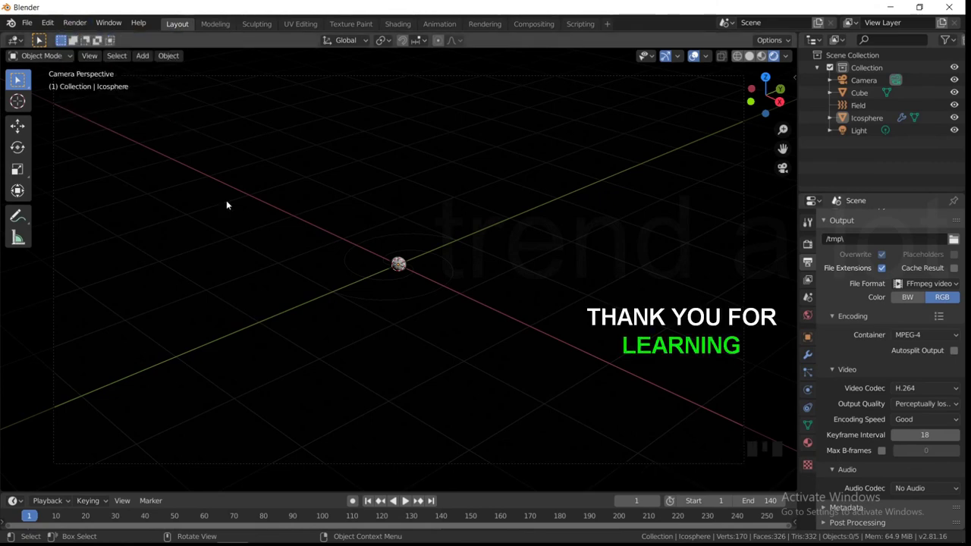